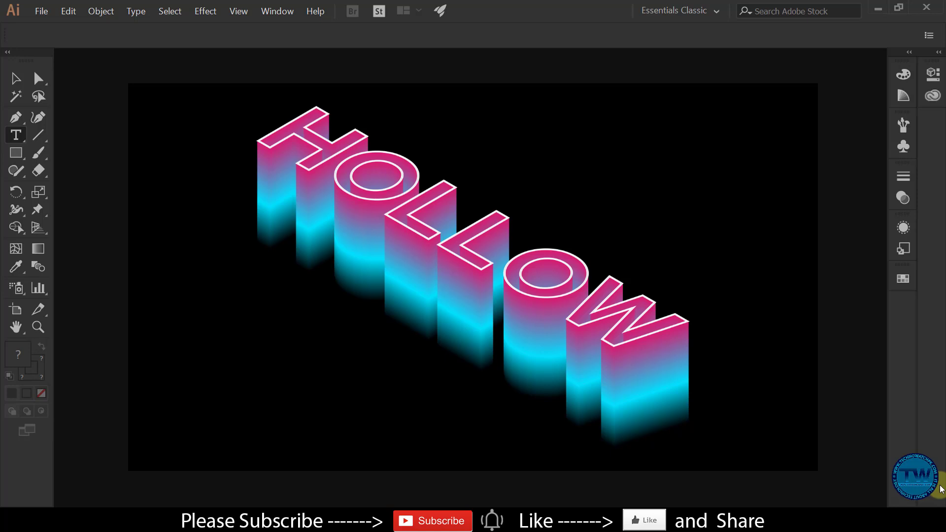
Begin a new portrait document from the File menu
left_click(46, 15)
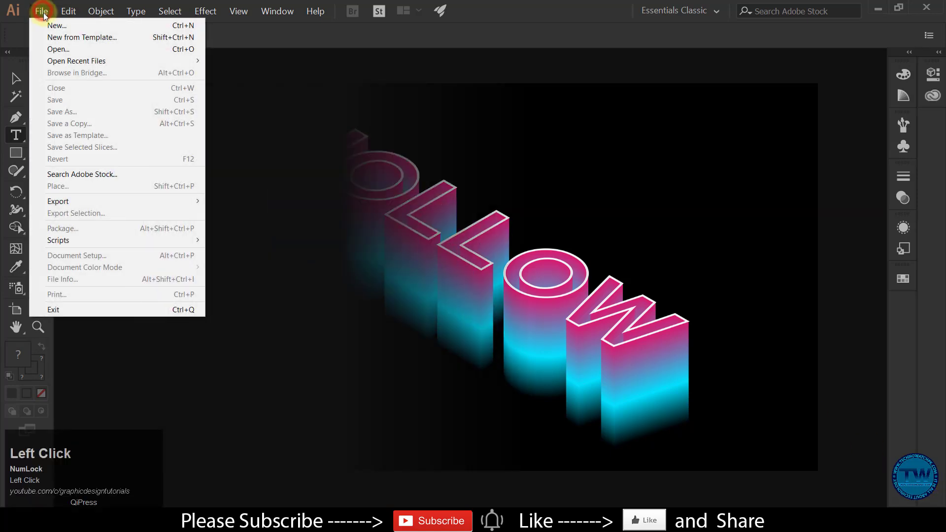
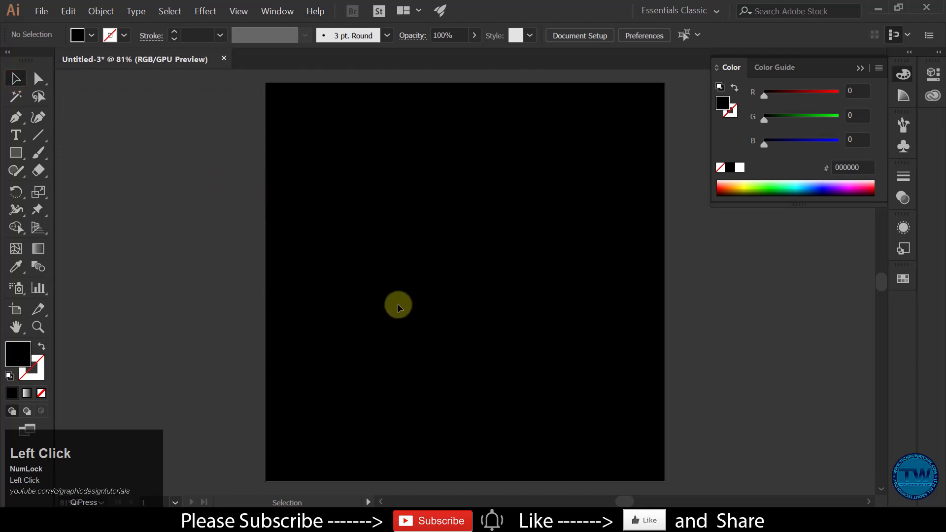
Create the text HOLLOW in white, scale it large across the artboard and switch it to a bold typeface
left_click_drag(21, 135, 378, 247)
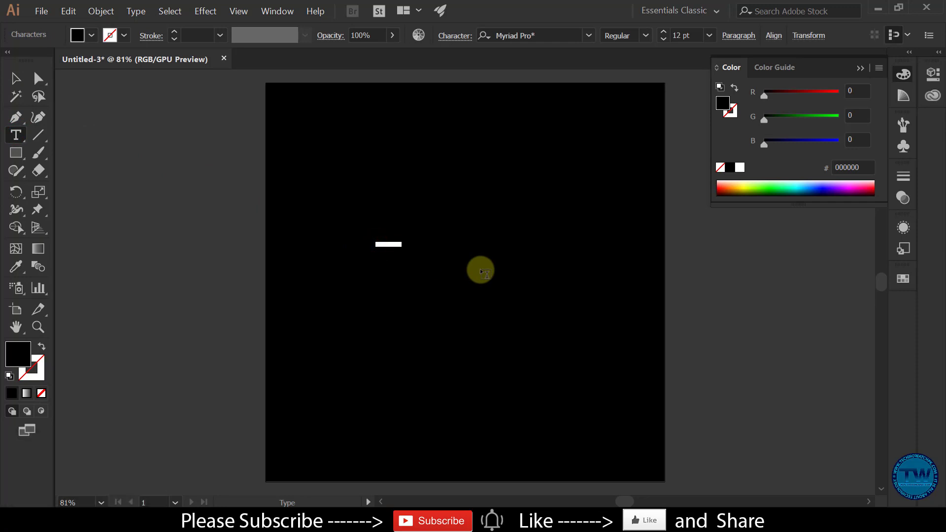
key("Caps_Lock")
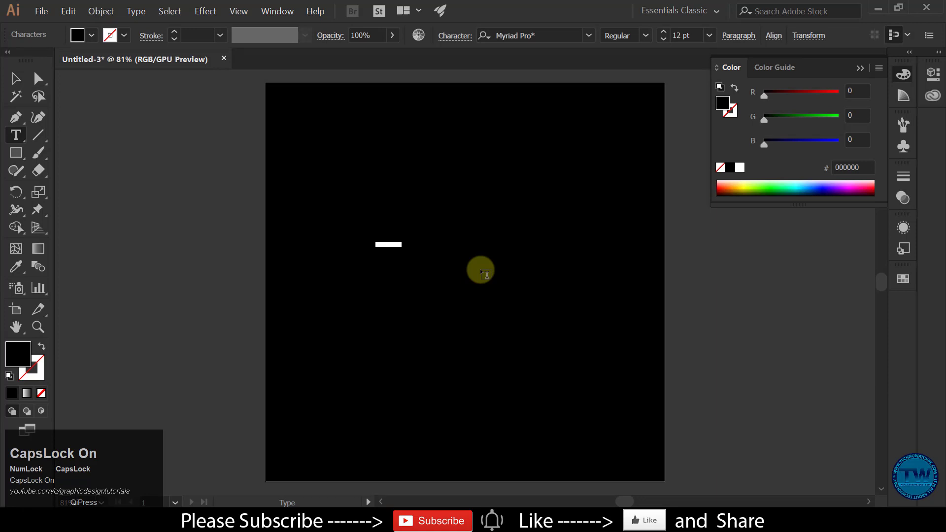
key("h")
type("ollow")
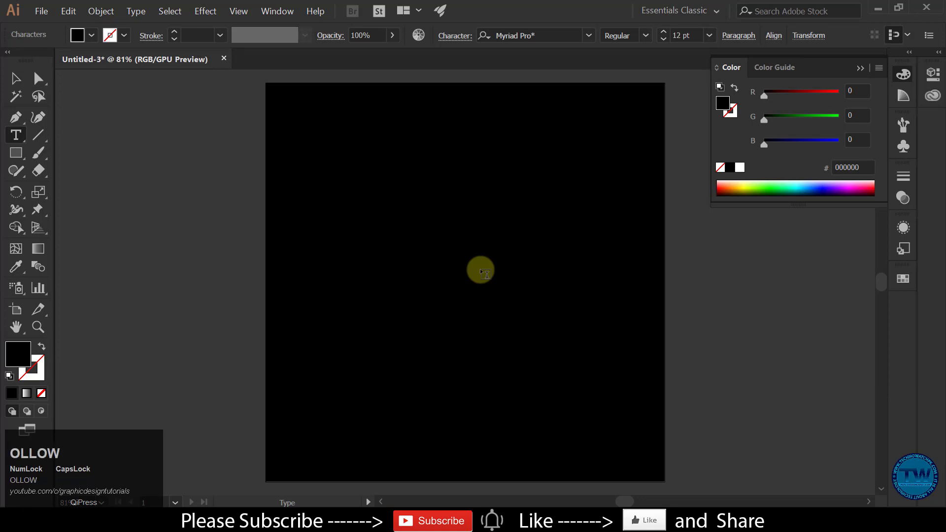
left_click_drag(17, 82, 563, 38)
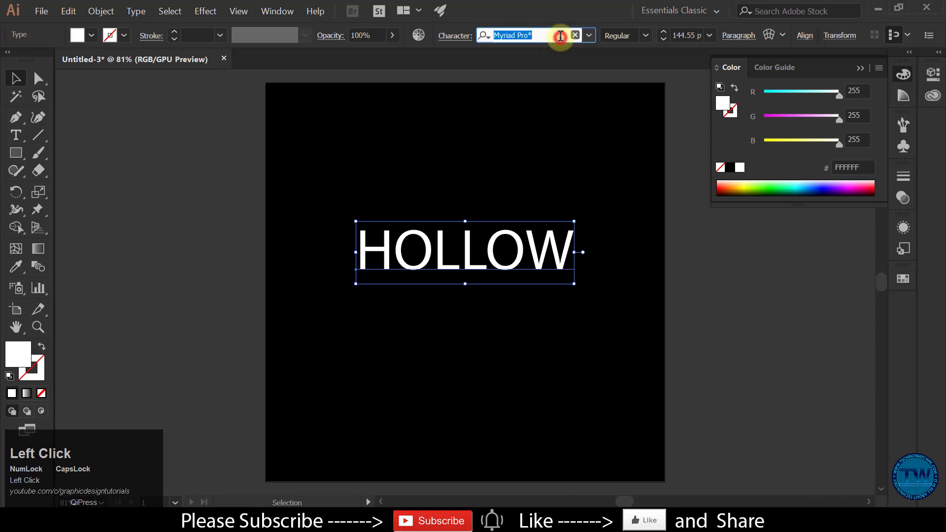
key("Down")
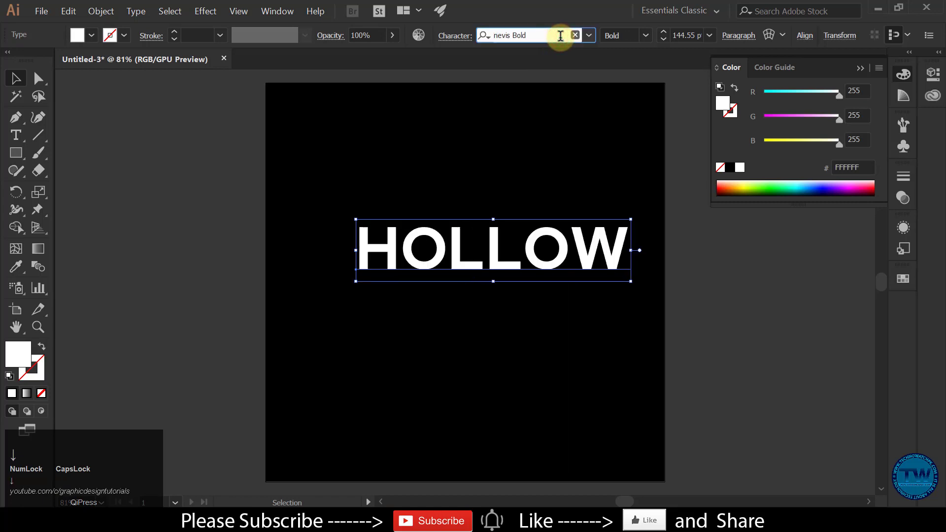
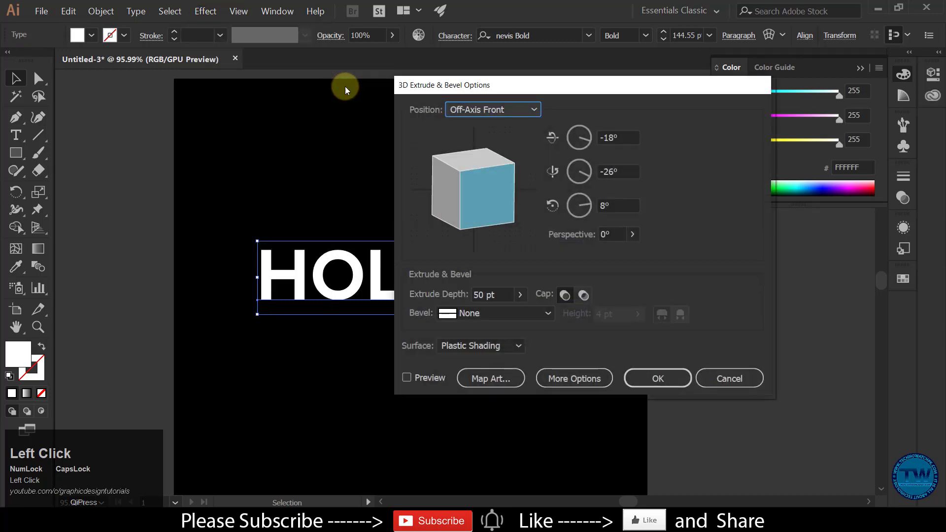
Apply Extrude & Bevel with Isometric Top position and 0 pt extrude depth to the word
left_click(524, 295)
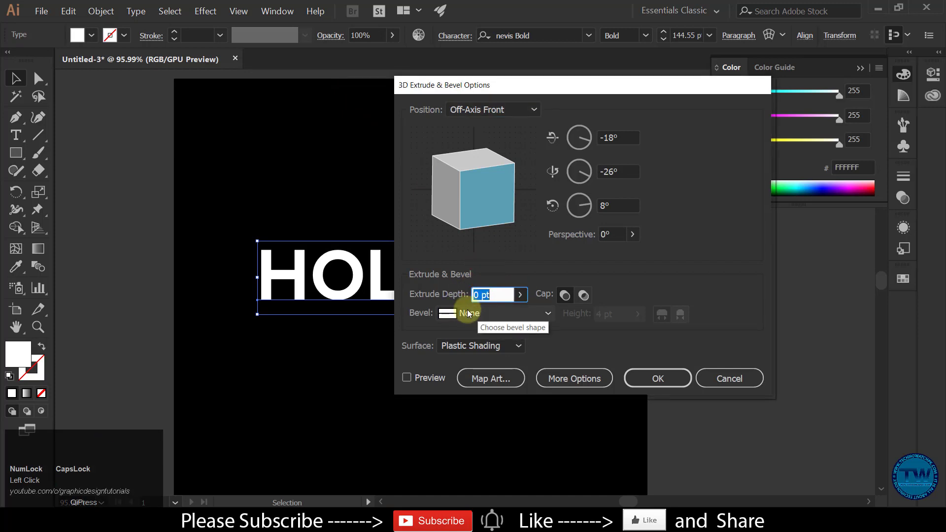
left_click(504, 110)
left_click(495, 382)
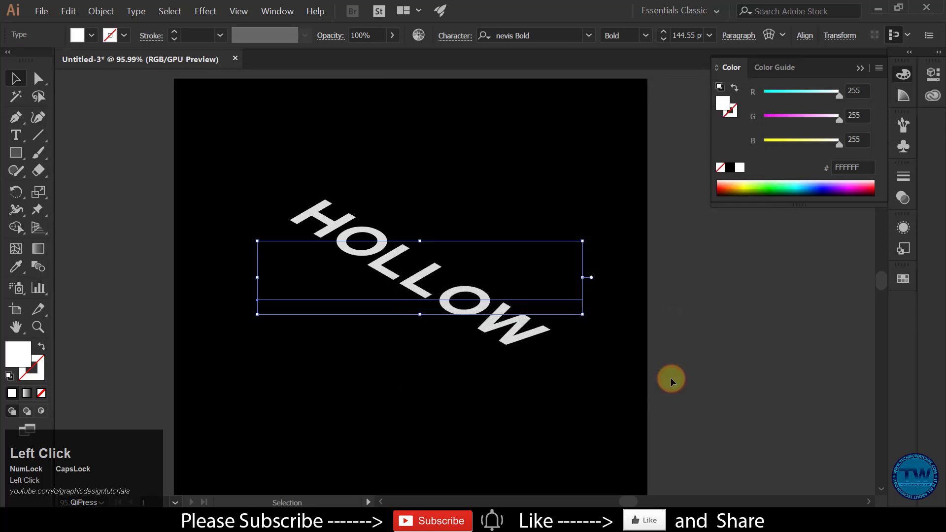
Swap the letters to white outlines and expand the 3D appearance into editable shapes
left_click(42, 350)
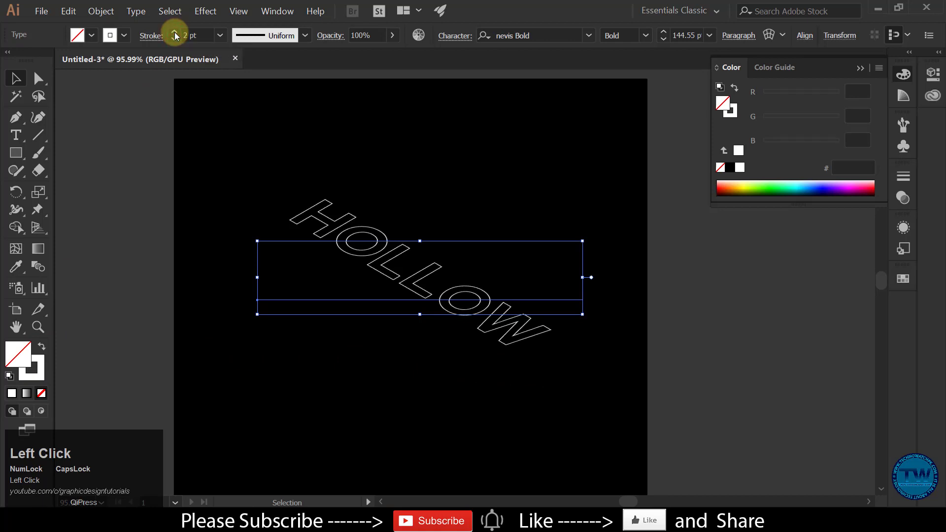
left_click(108, 14)
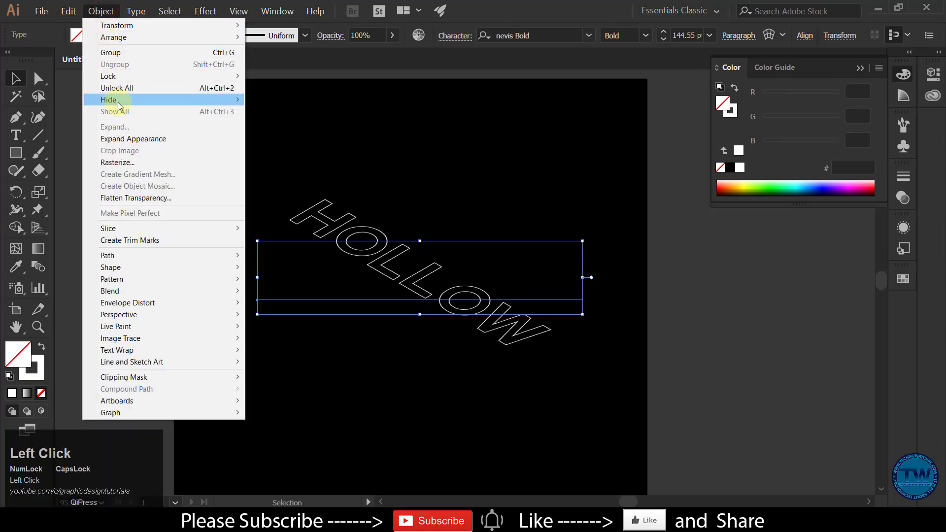
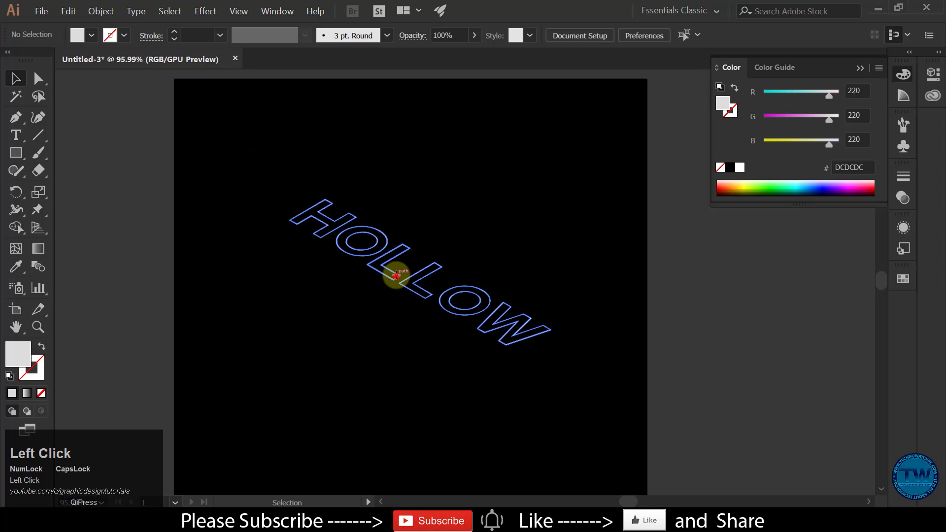
left_click(439, 331)
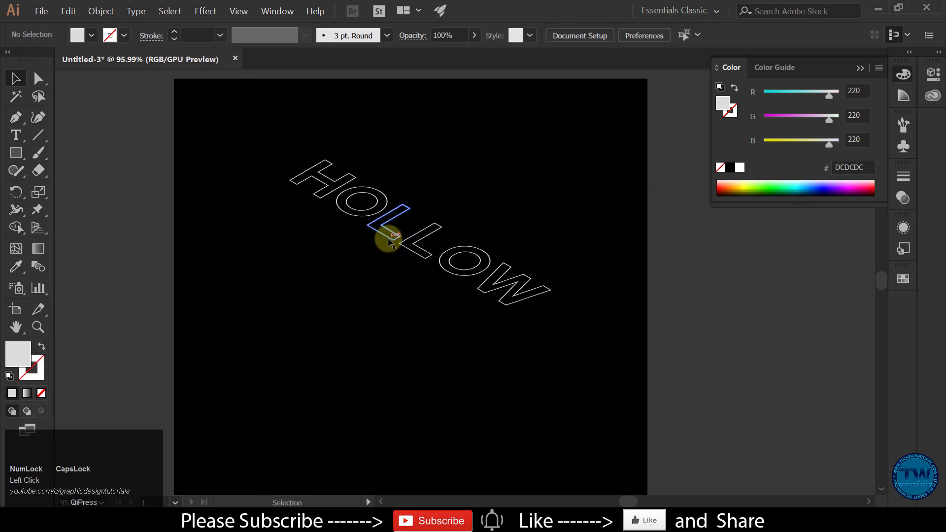
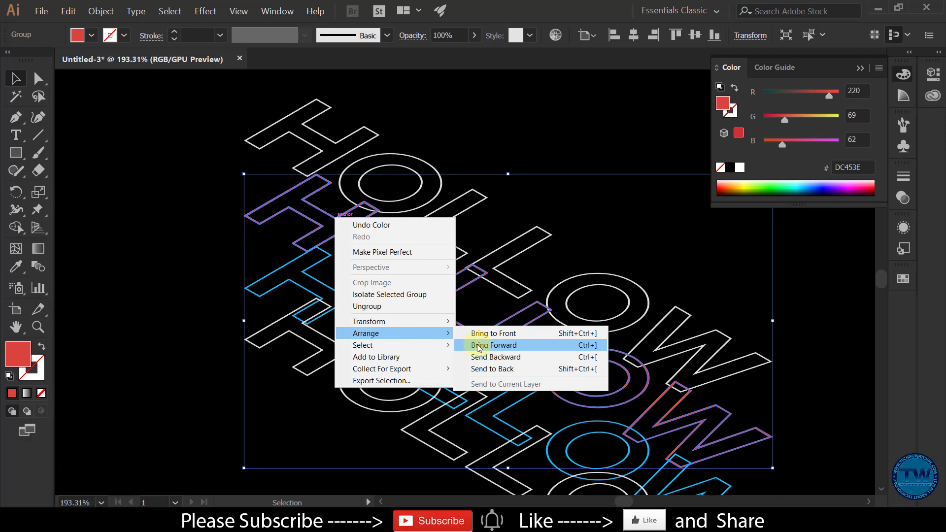
Bring the red HOLLOW copy forward one step in the stacking order
left_click(495, 370)
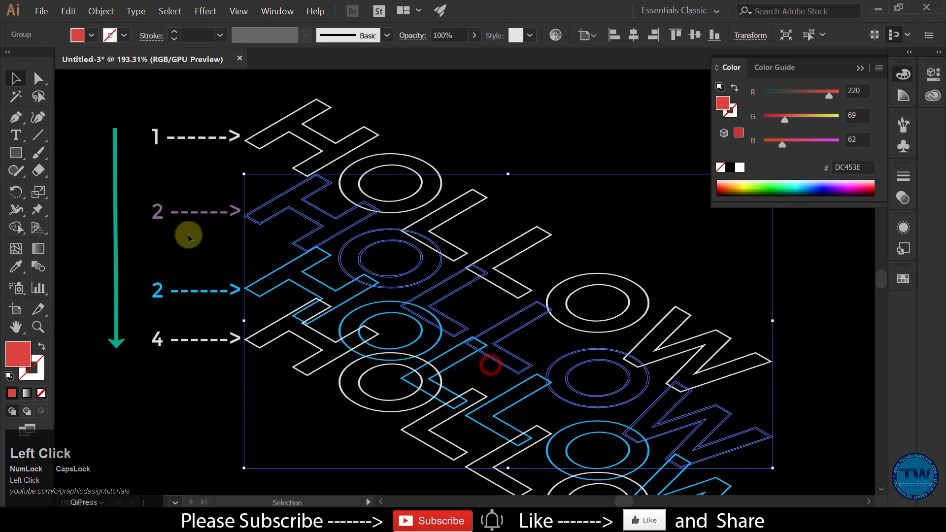
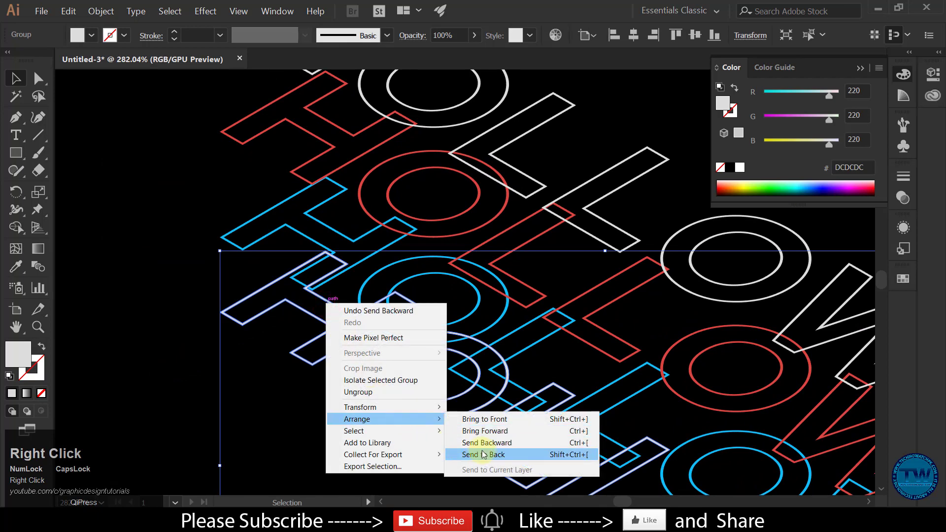
Send the bottom HOLLOW copy behind all the other copies
left_click(488, 455)
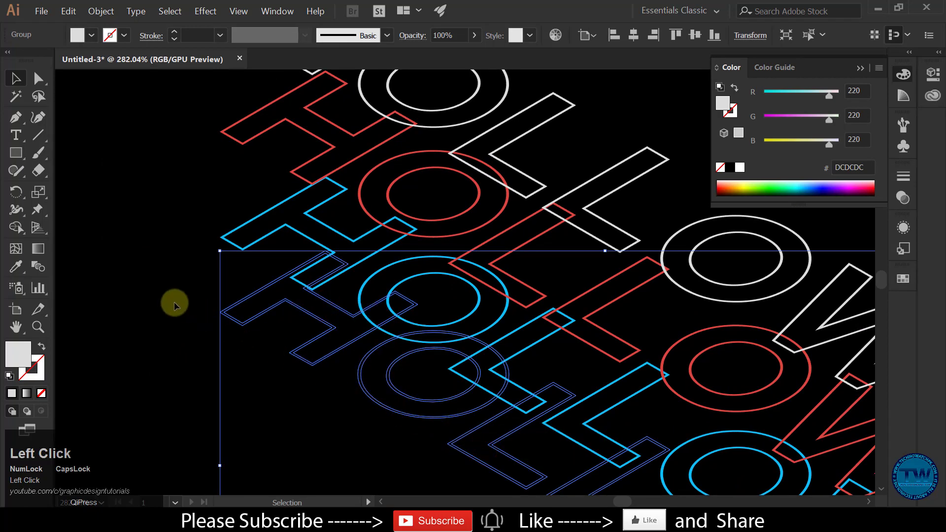
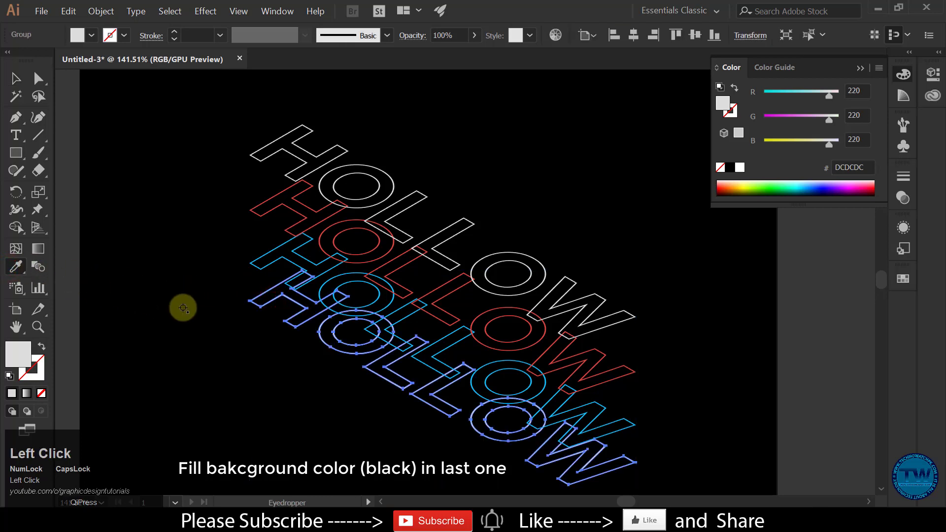
Select the lower HOLLOW copies and set Blend Options to 300 specified steps, ready to make the blend
key("Caps_Lock")
left_click_drag(209, 312, 164, 191)
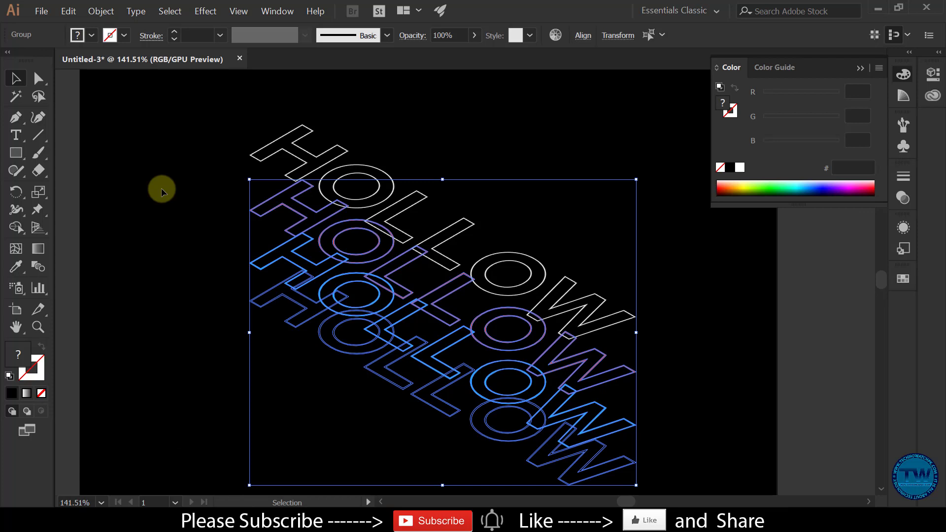
left_click(43, 268)
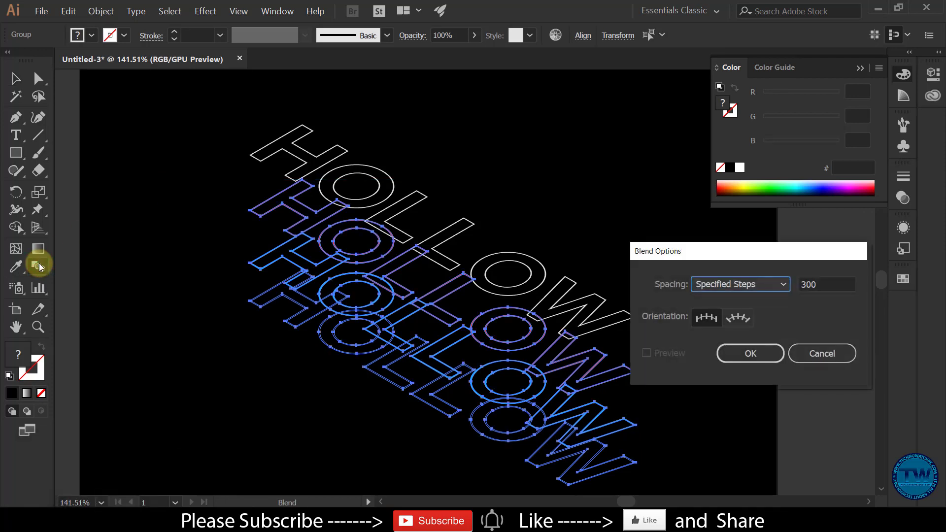
left_click_drag(764, 360, 208, 26)
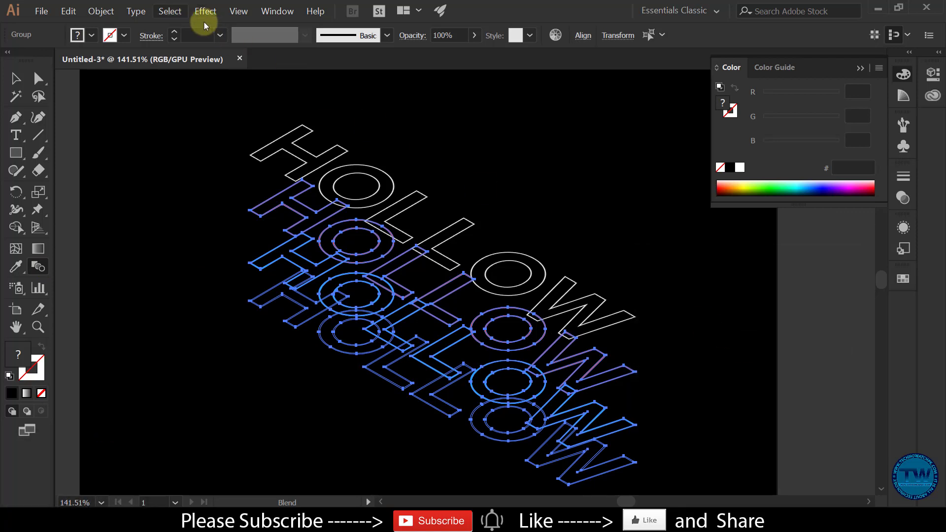
left_click(100, 17)
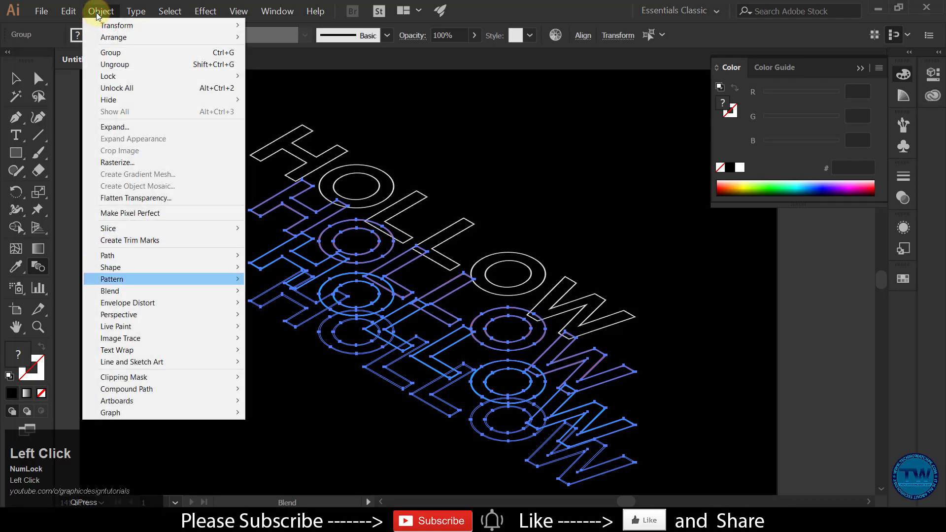
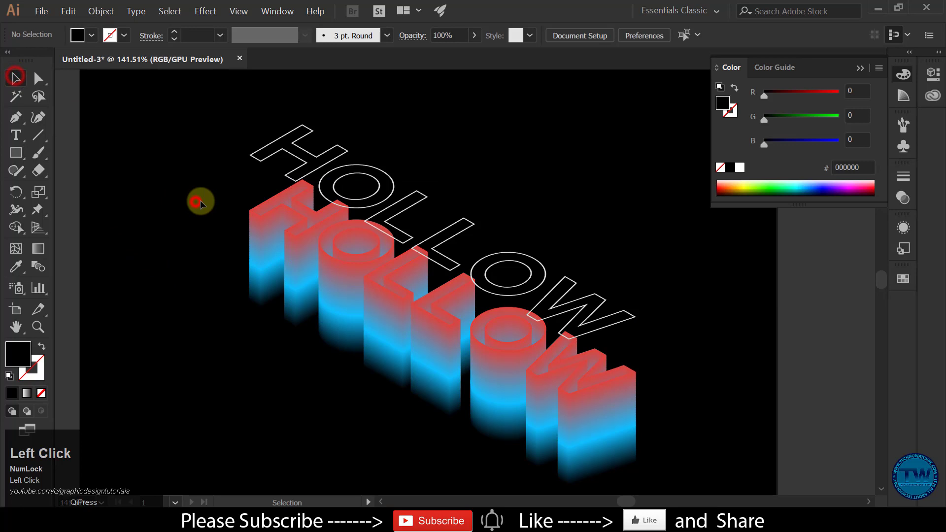
scroll("down", 3)
scroll("up", 3)
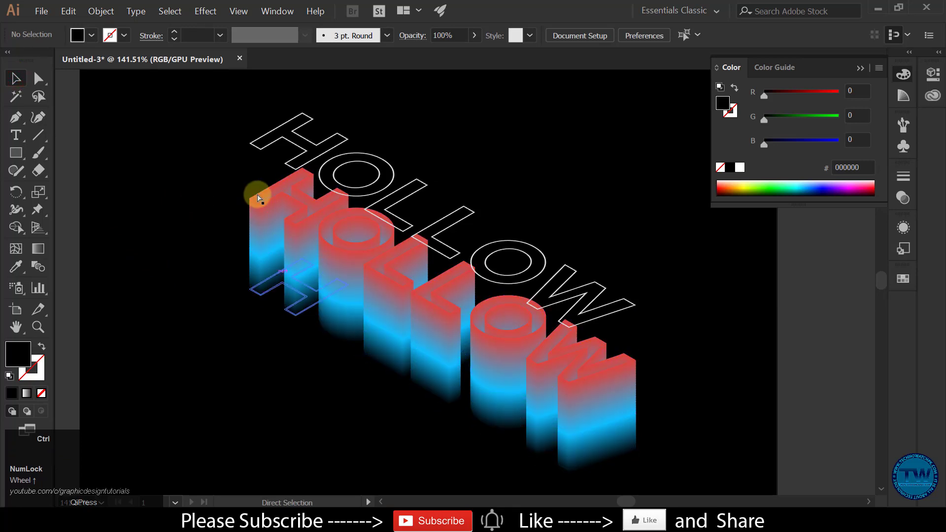
key("ctrl+z")
Marquee-select the orange and blue HOLLOW outlines together for blending
left_click_drag(213, 244, 726, 267)
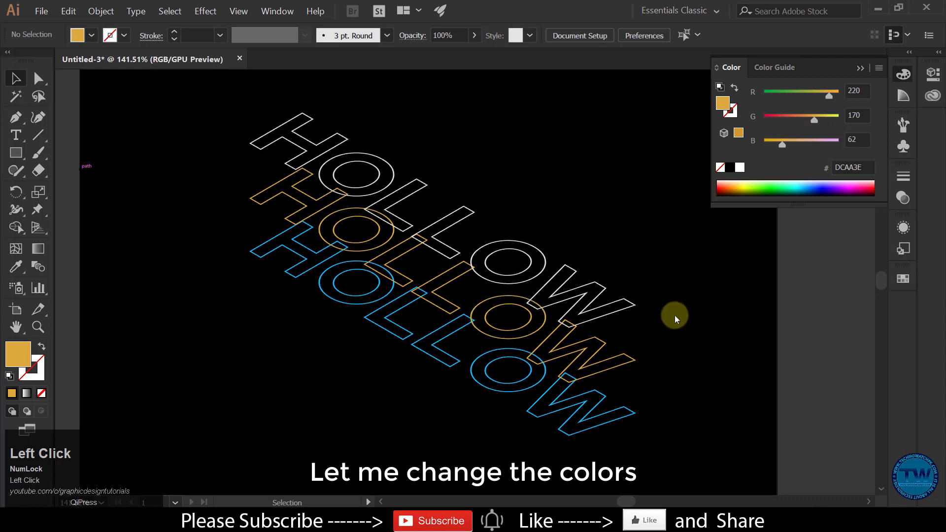
left_click_drag(628, 367, 767, 355)
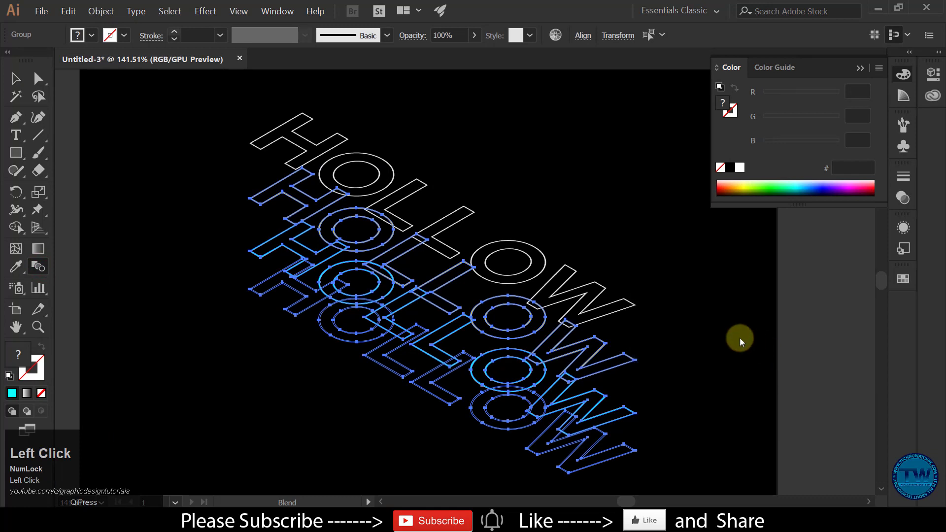
Make the blend between the two lower copies and give the top face a white 0.75 pt stroke
left_click(105, 17)
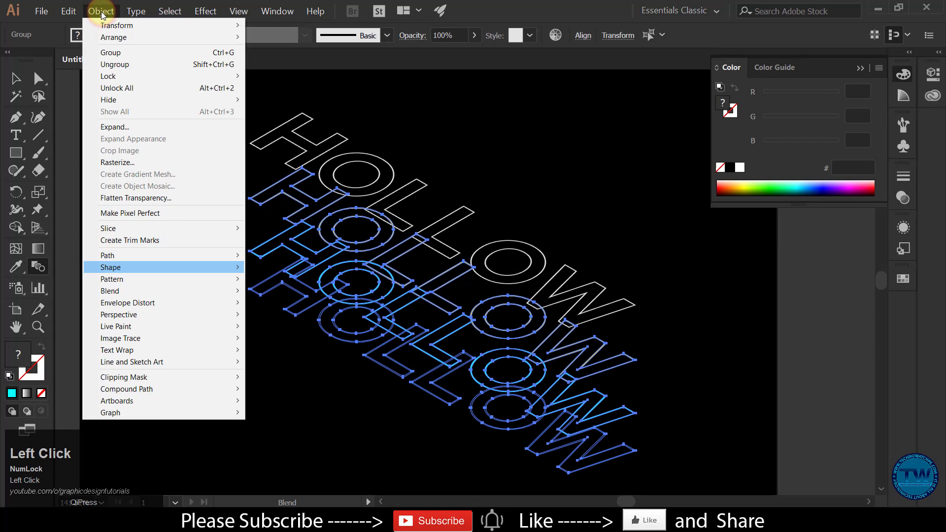
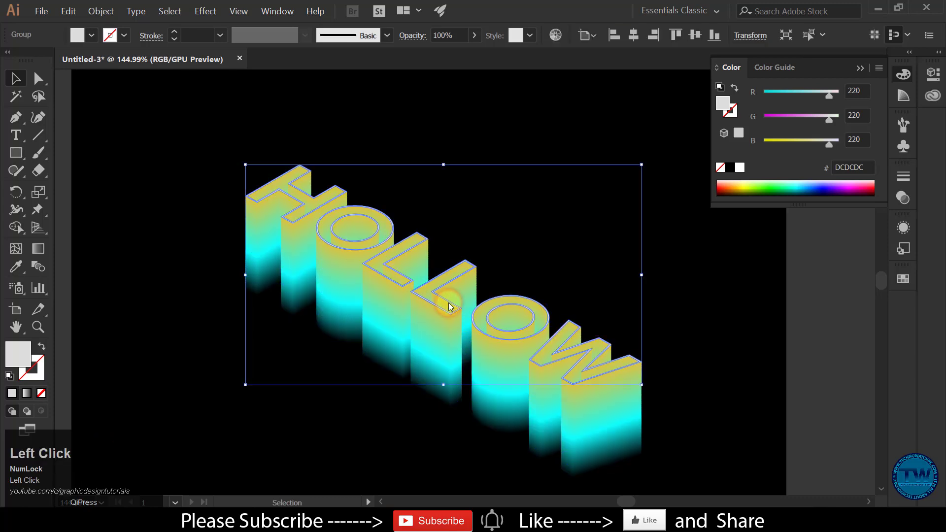
left_click(178, 36)
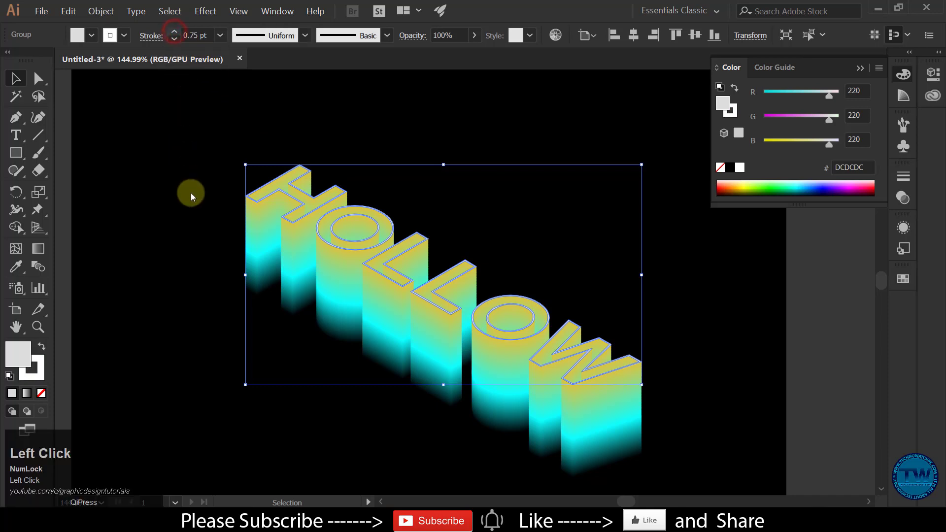
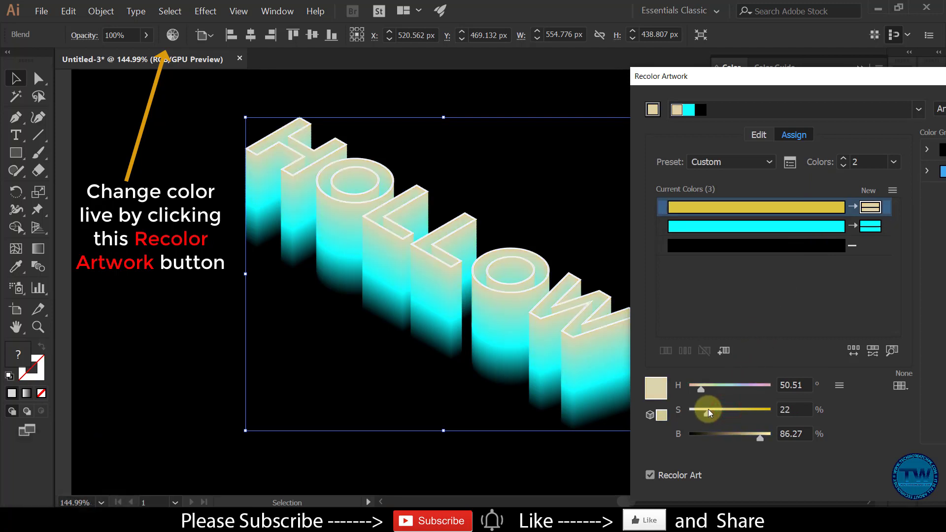
In Recolor Artwork, shift the yellow swatch to pink and nudge the cyan hue toward blue
left_click_drag(728, 390, 745, 235)
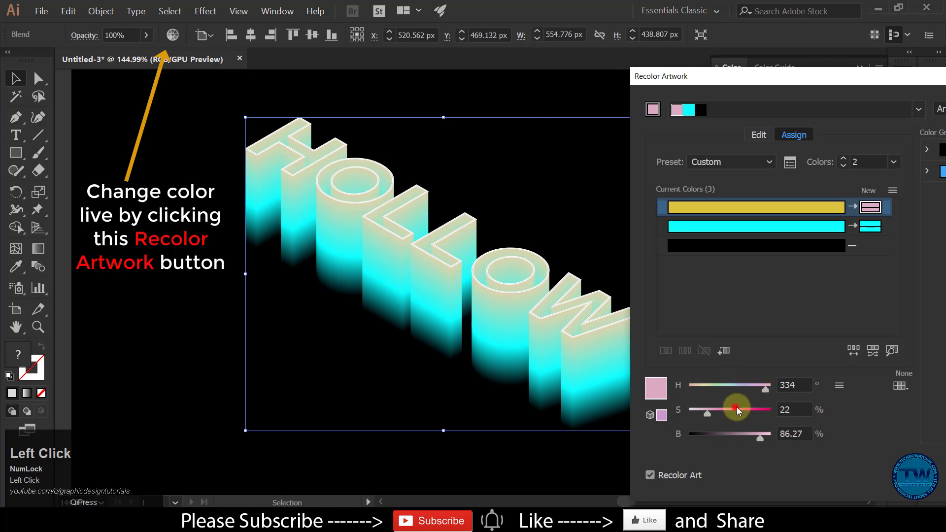
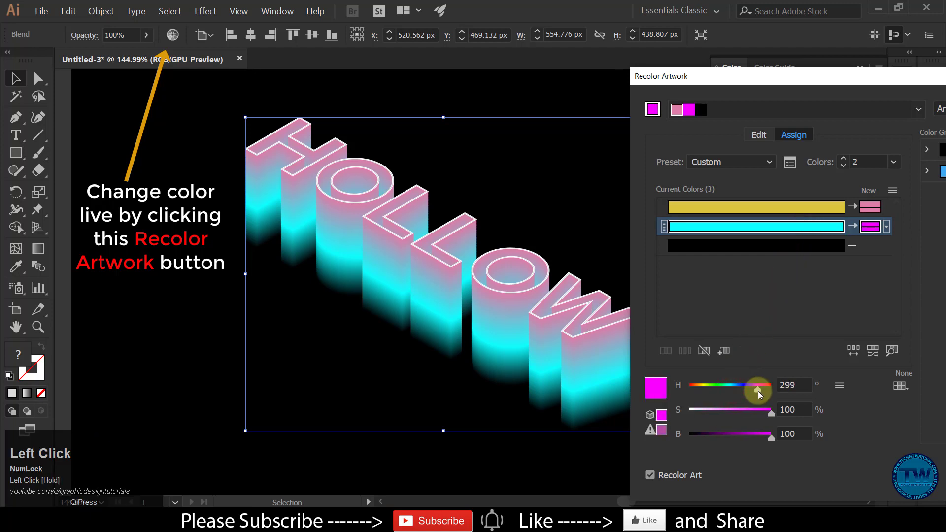
left_click_drag(735, 393, 743, 395)
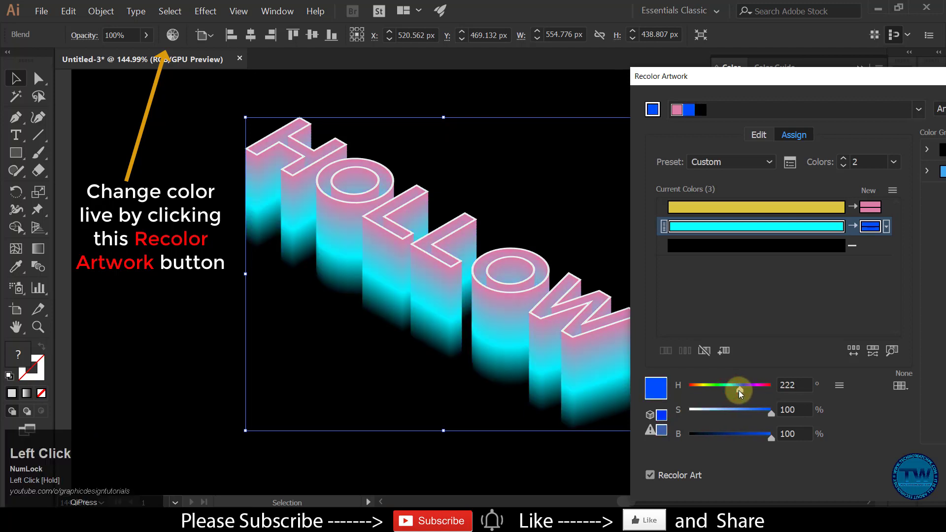
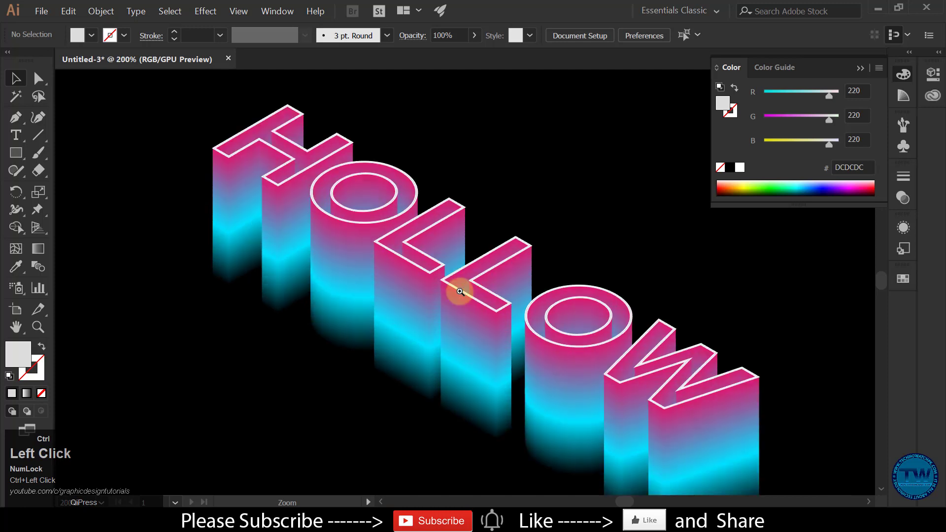
scroll("down", 3)
left_click(860, 69)
scroll("up", 3)
scroll("up", 3)
scroll("down", 3)
scroll("up", 3)
scroll("down", 3)
scroll("up", 3)
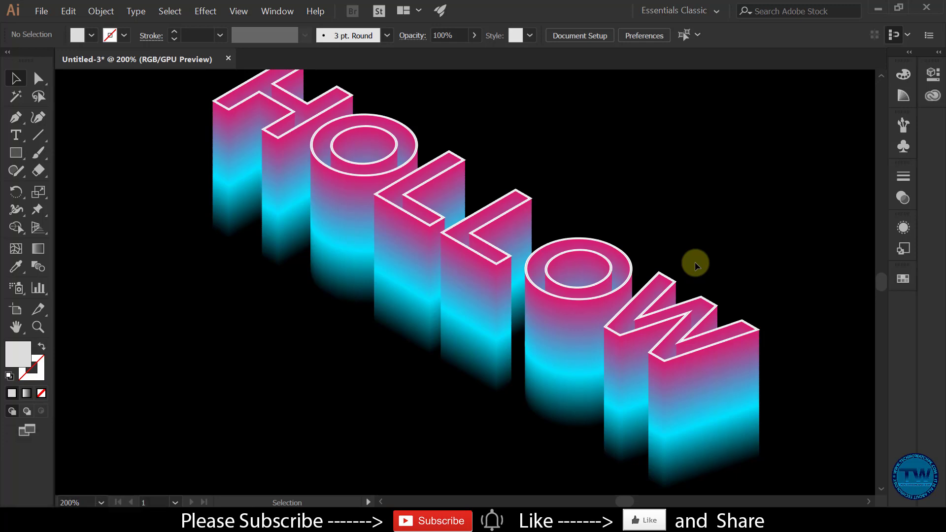
scroll("up", 3)
scroll("down", 3)
scroll("up", 3)
scroll("down", 3)
scroll("up", 3)
scroll("down", 3)
scroll("up", 3)
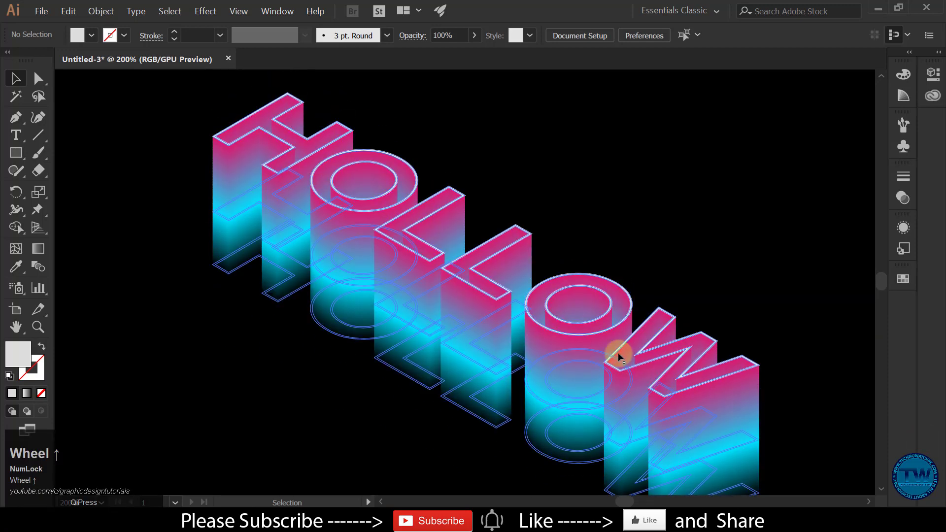
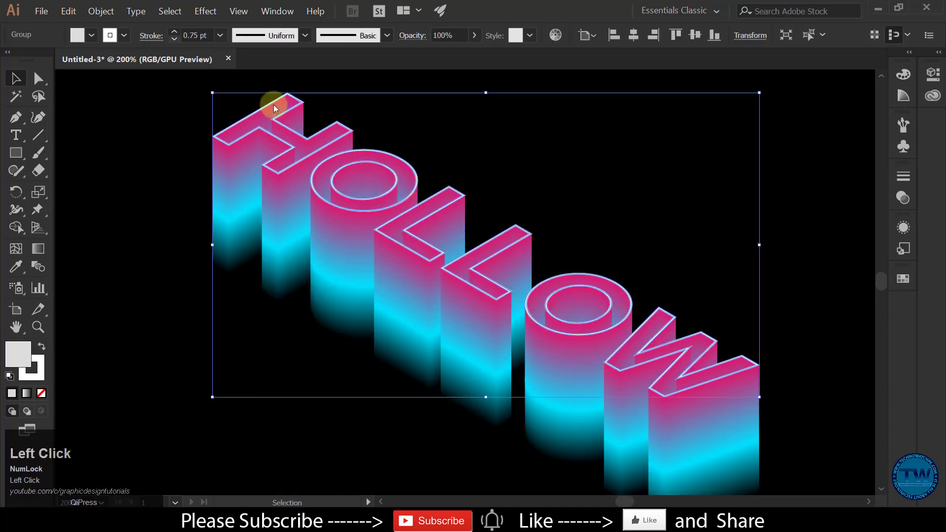
Thicken the white stroke on the top HOLLOW face to 1 pt
left_click(176, 34)
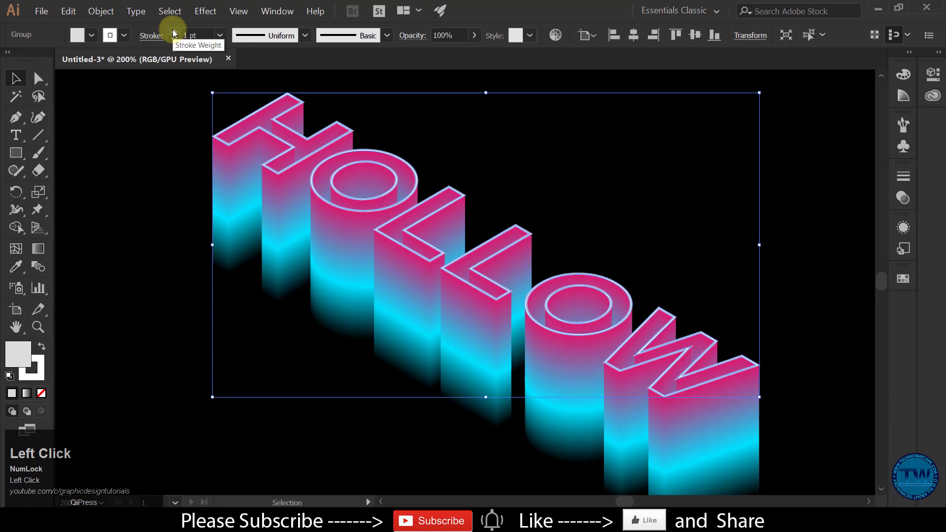
scroll("down", 3)
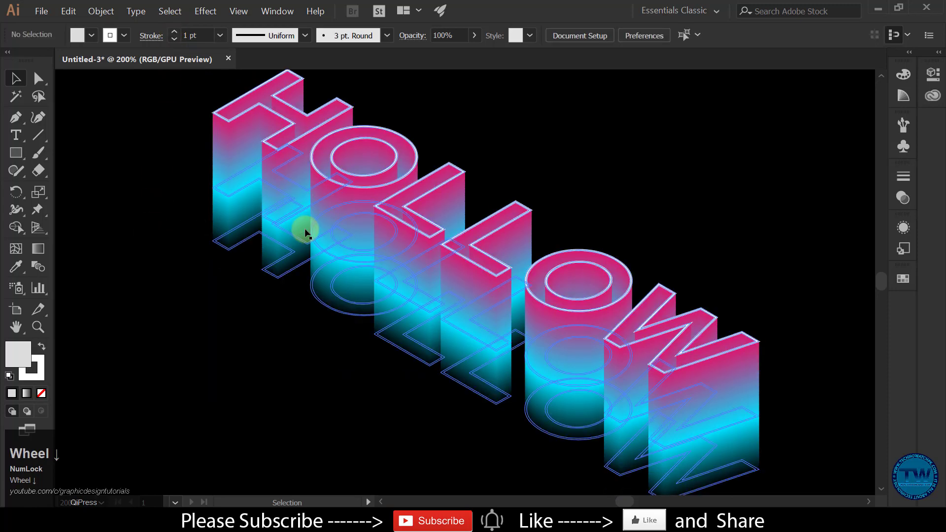
scroll("up", 3)
scroll("down", 3)
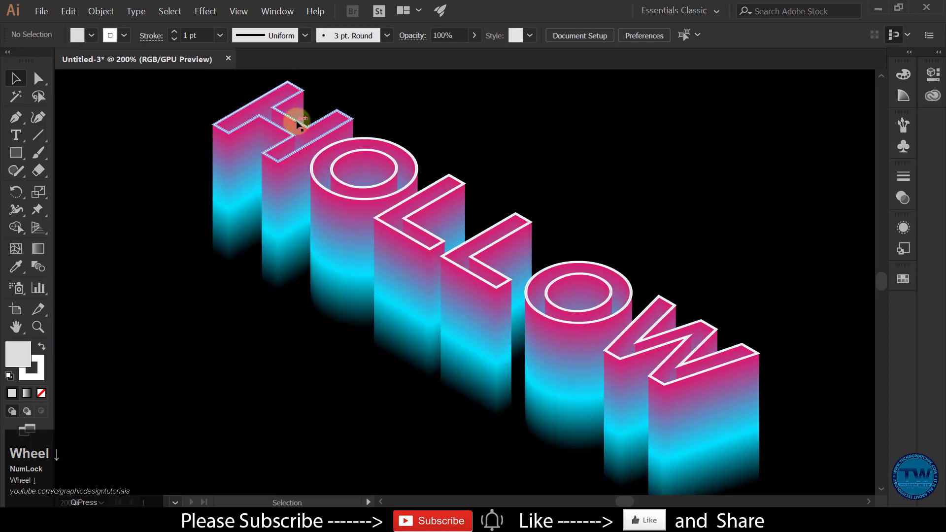
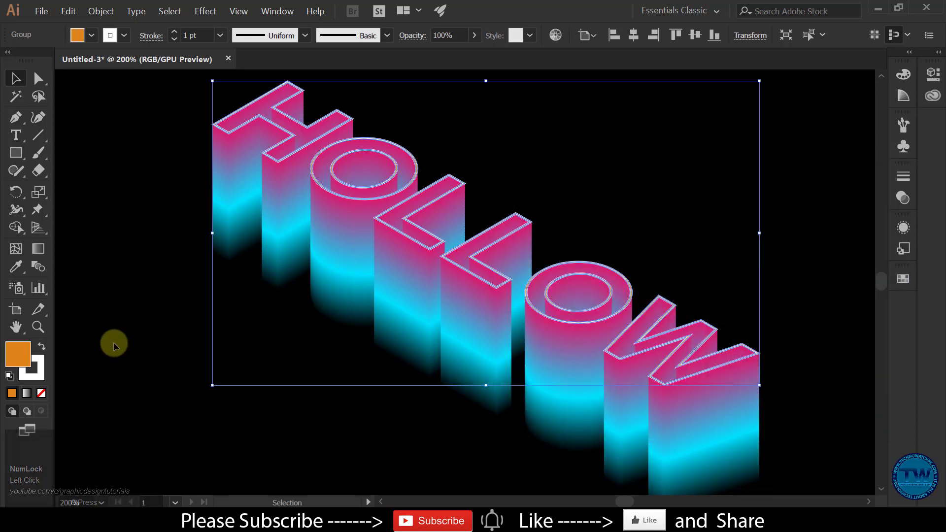
Recolour the top face stroke orange, then undo the last two colour changes
left_click_drag(29, 352, 112, 152)
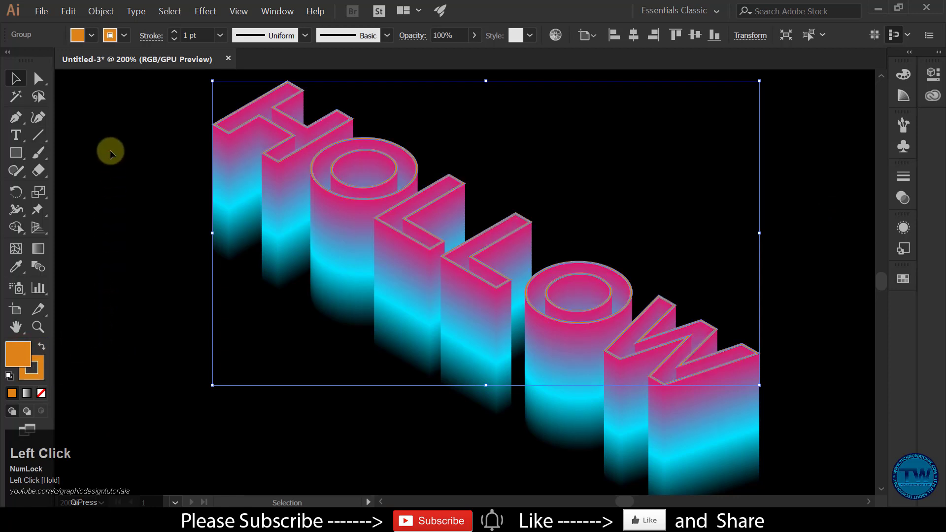
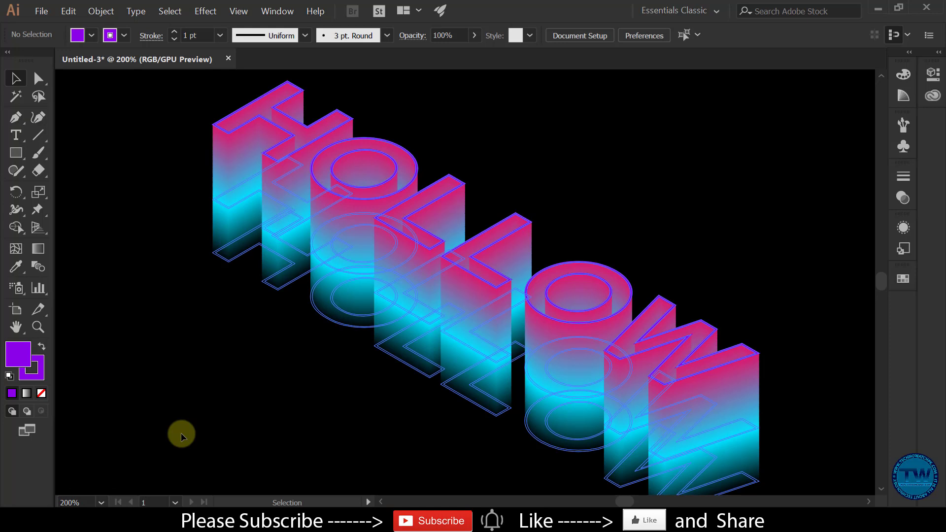
left_click(184, 434)
key("ctrl+z")
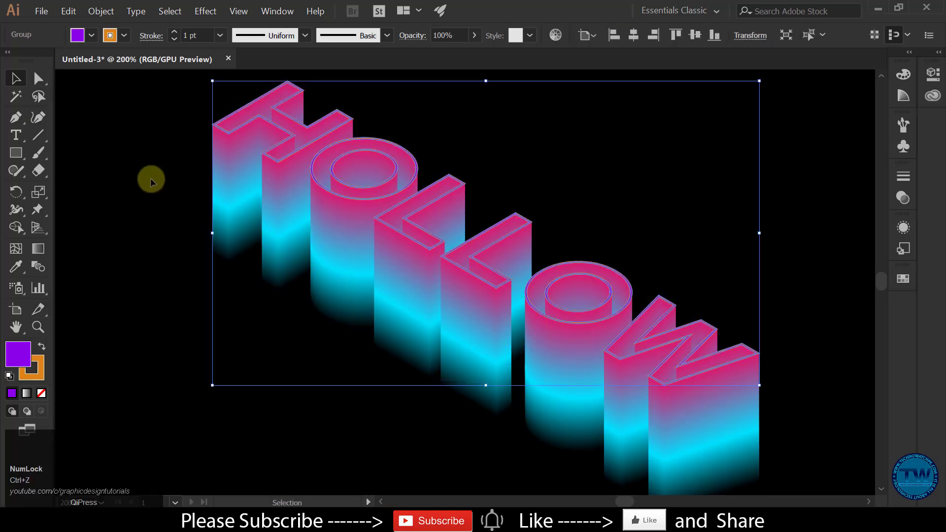
key("ctrl+z")
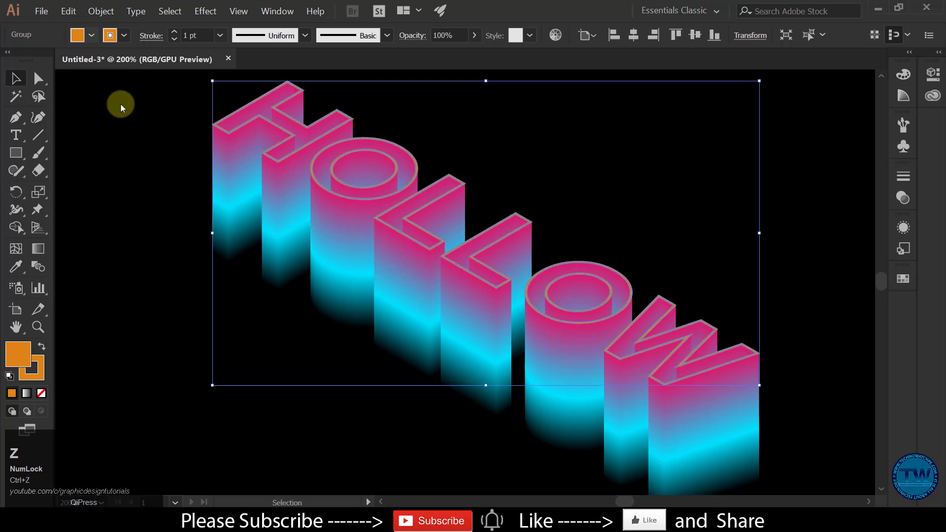
Use Edit > Undo Paint Style so the top face stroke is white again
left_click(76, 18)
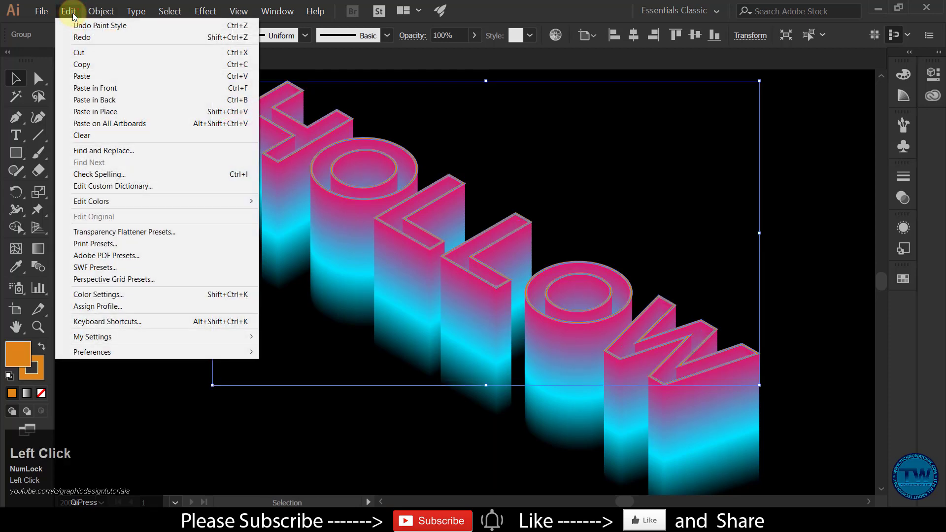
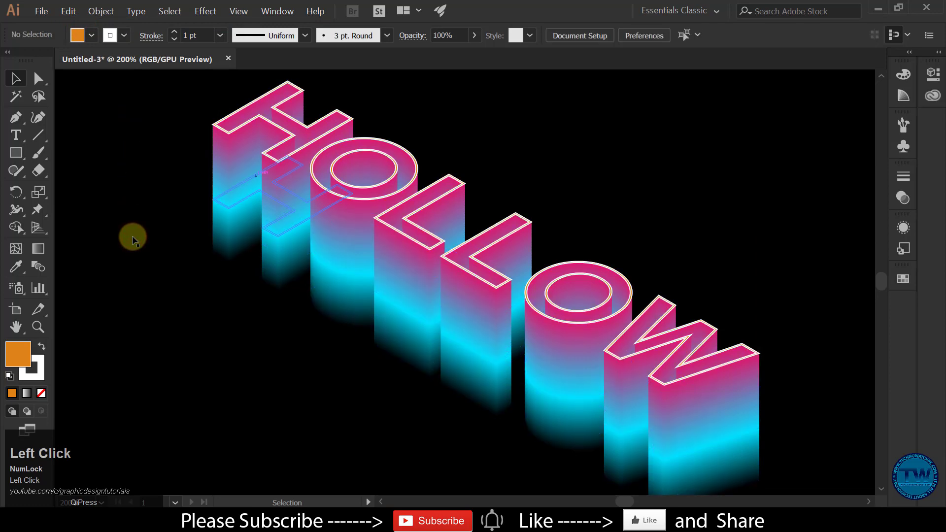
left_click(73, 13)
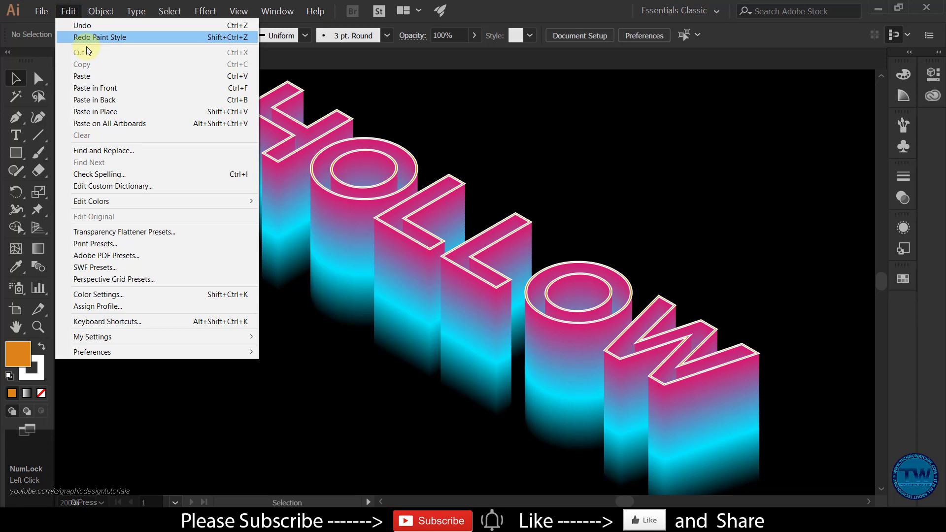
left_click(94, 30)
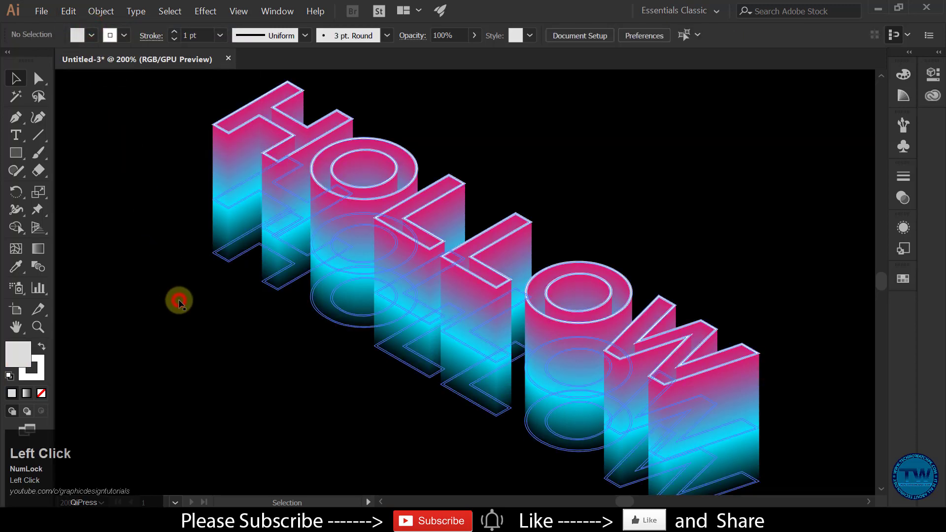
scroll("down", 3)
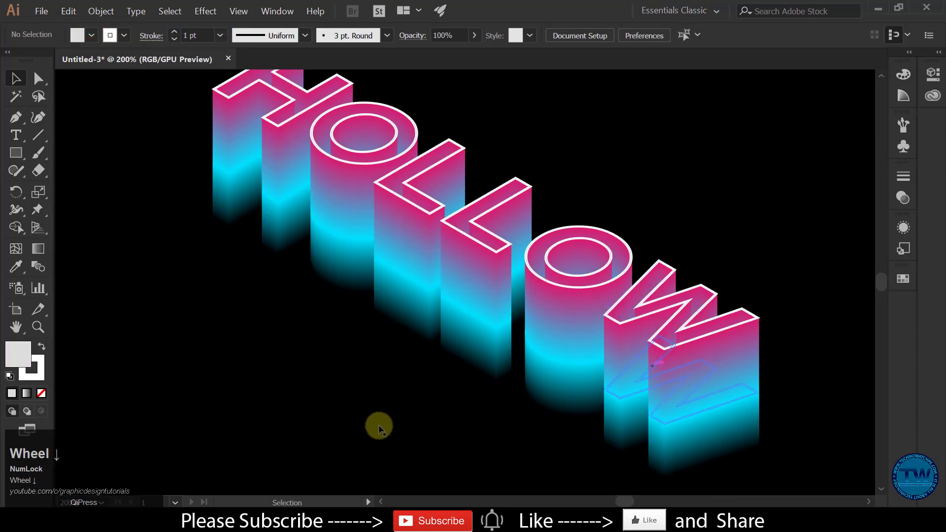